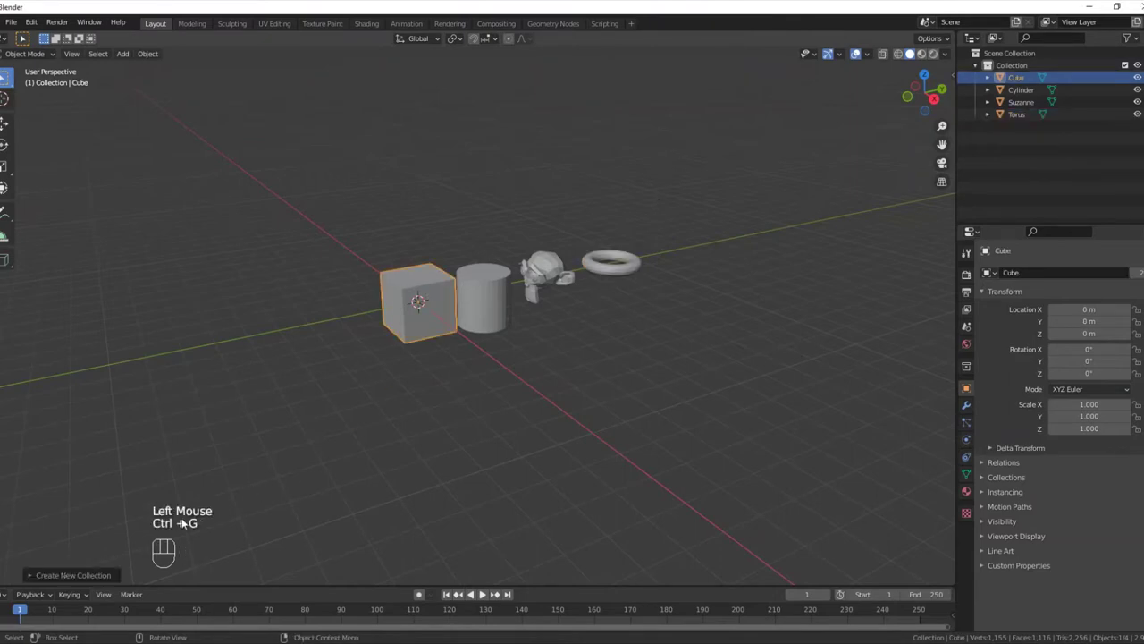
- Move the selected Cube into its own new collection so it leaves the scene
left_click(107, 574)
left_click_drag(109, 569, 121, 543)
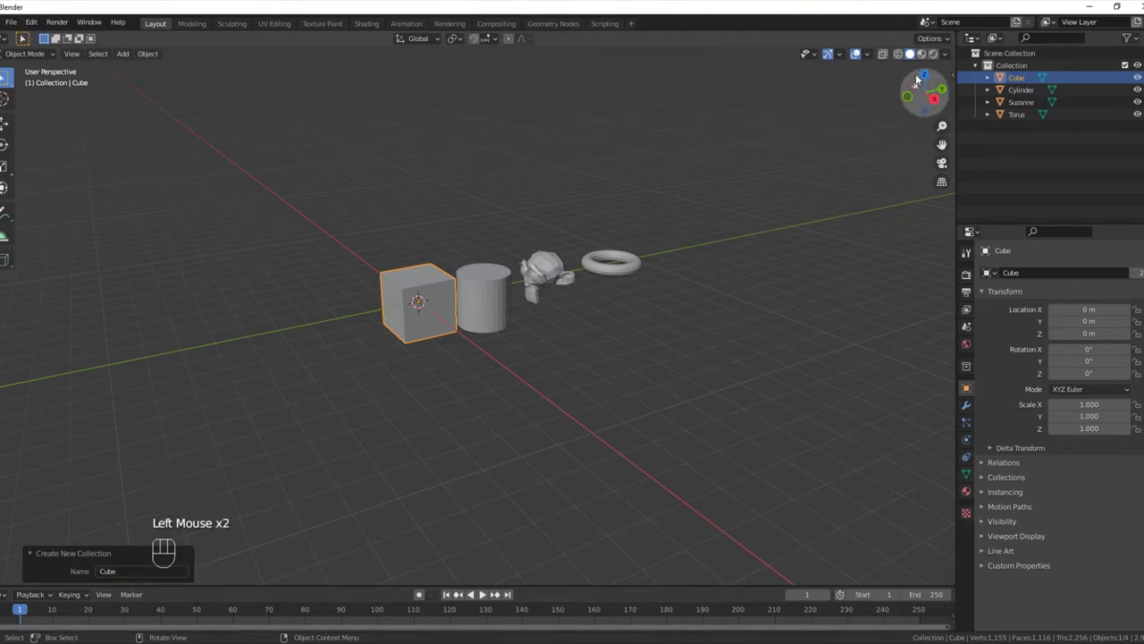
left_click_drag(1026, 80, 972, 155)
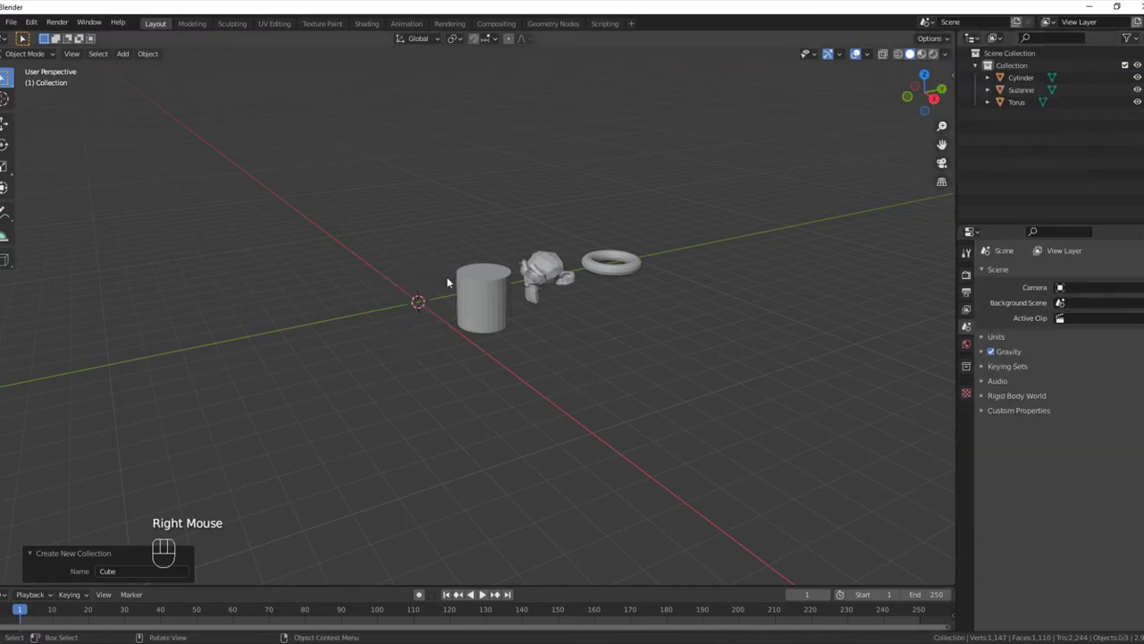
- Add a Collection Instance of the cube's collection and view the empty's Object Data properties
key("shift+a")
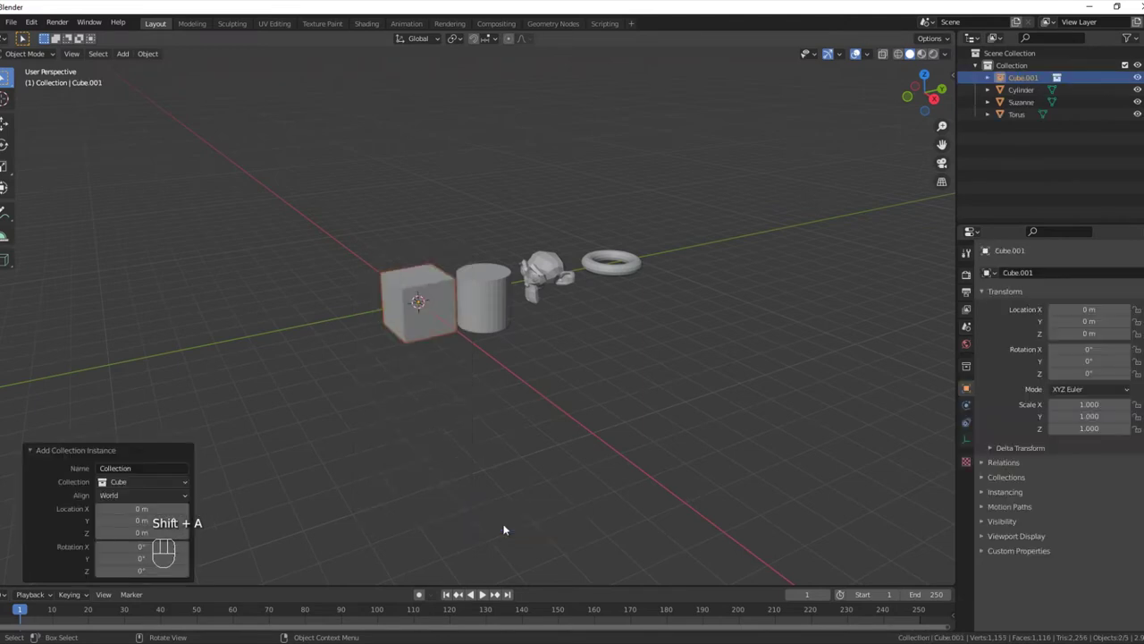
left_click_drag(494, 368, 460, 378)
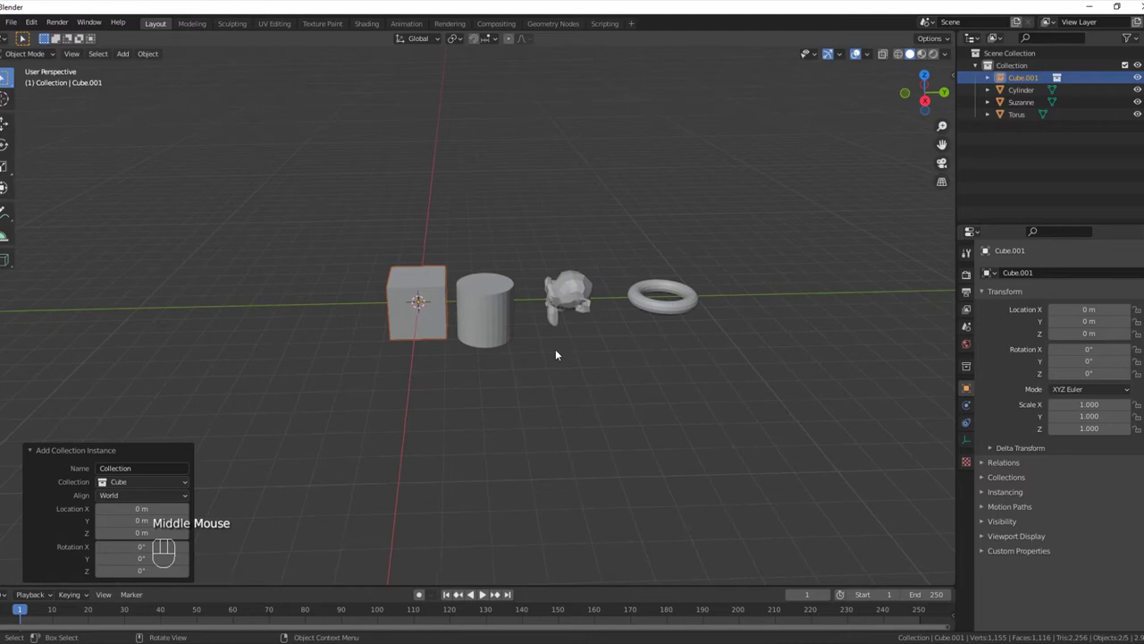
left_click(972, 435)
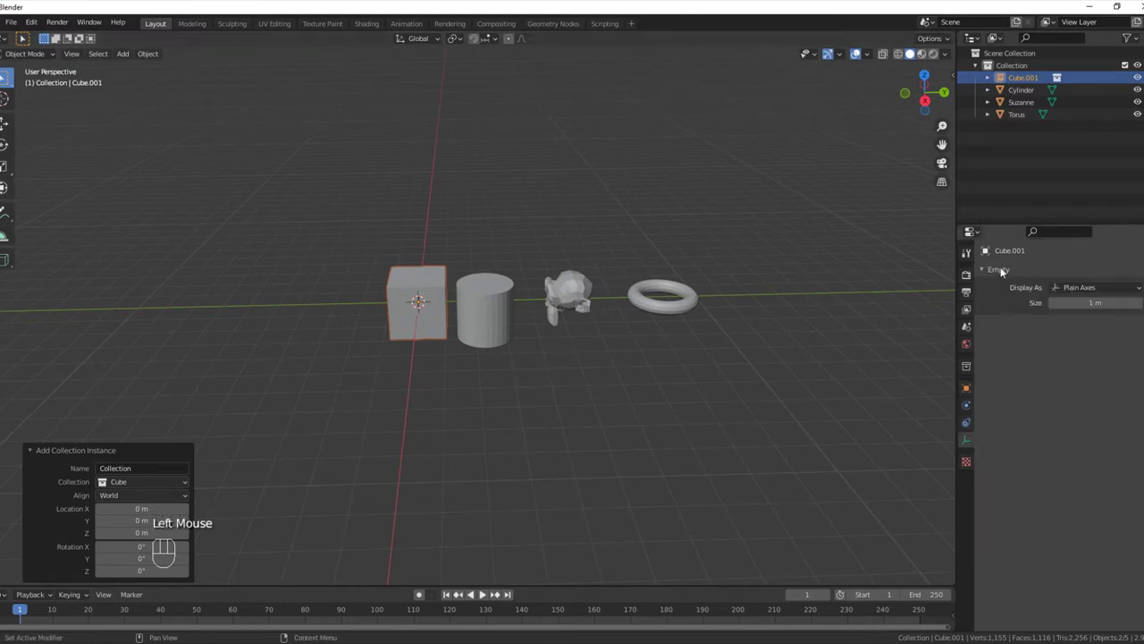
- Box-select all four primitives: cube instance, cylinder, monkey head and torus
left_click_drag(678, 274, 695, 295)
middle_click(527, 281)
left_click_drag(366, 196, 752, 364)
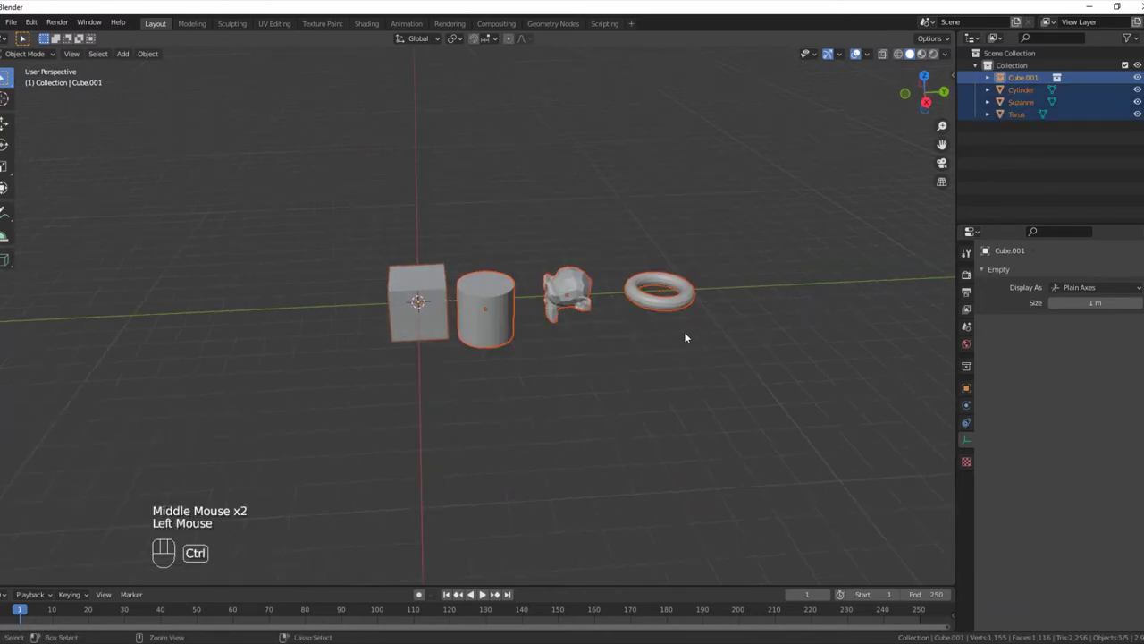
- Group the selection into a new collection 'whatever' and add a Collection Instance of it
key("ctrl+g")
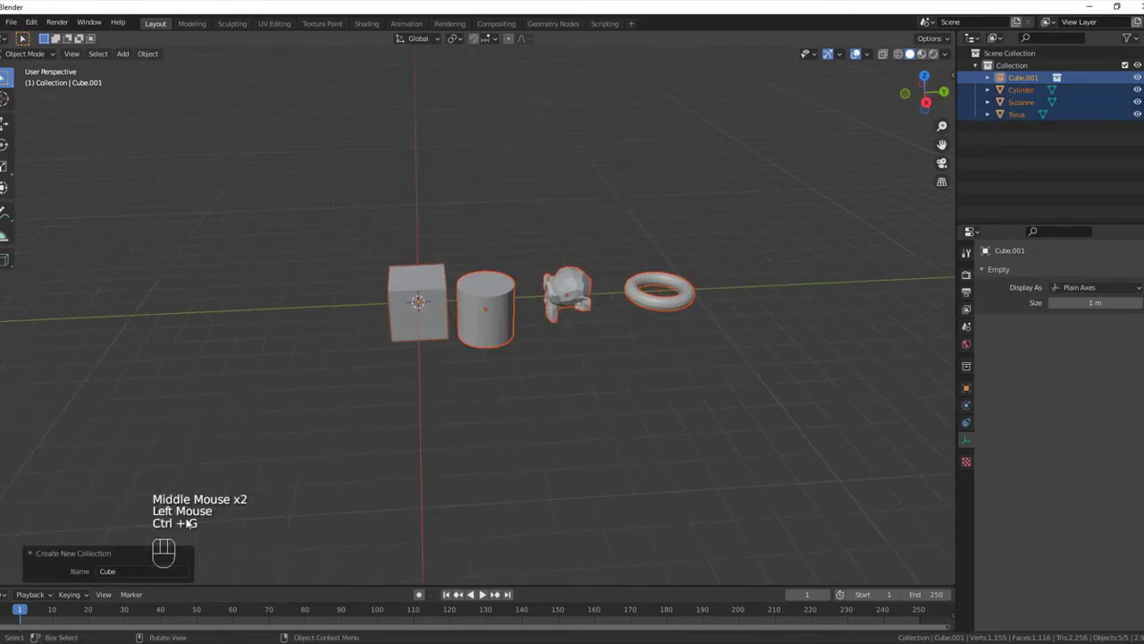
left_click_drag(138, 586, 135, 571)
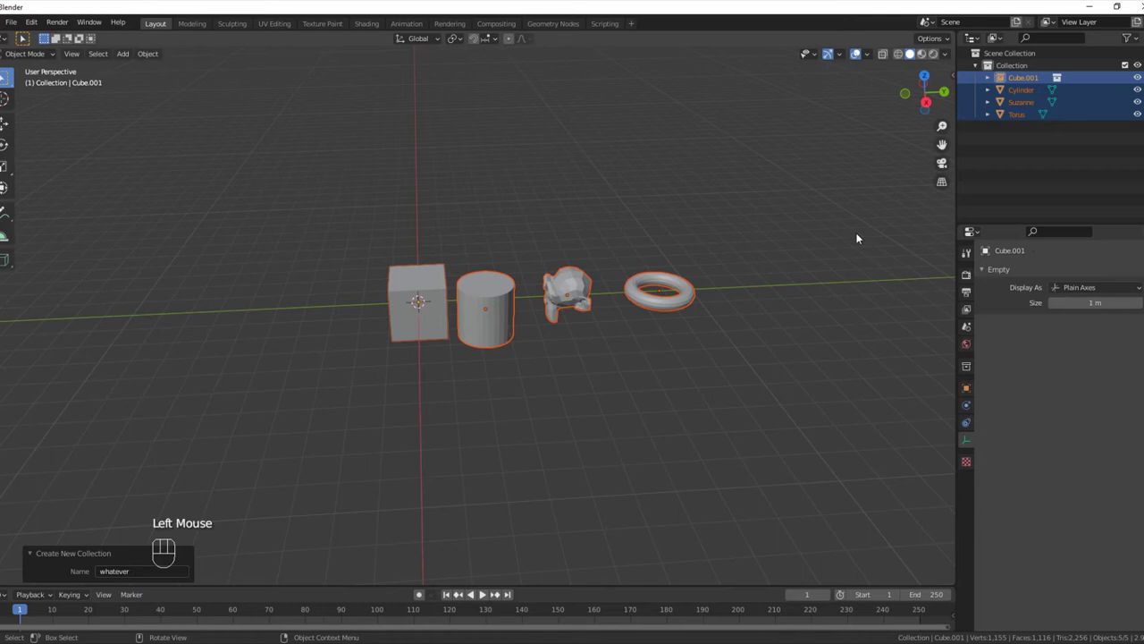
left_click_drag(1020, 101, 956, 150)
key("shift+a")
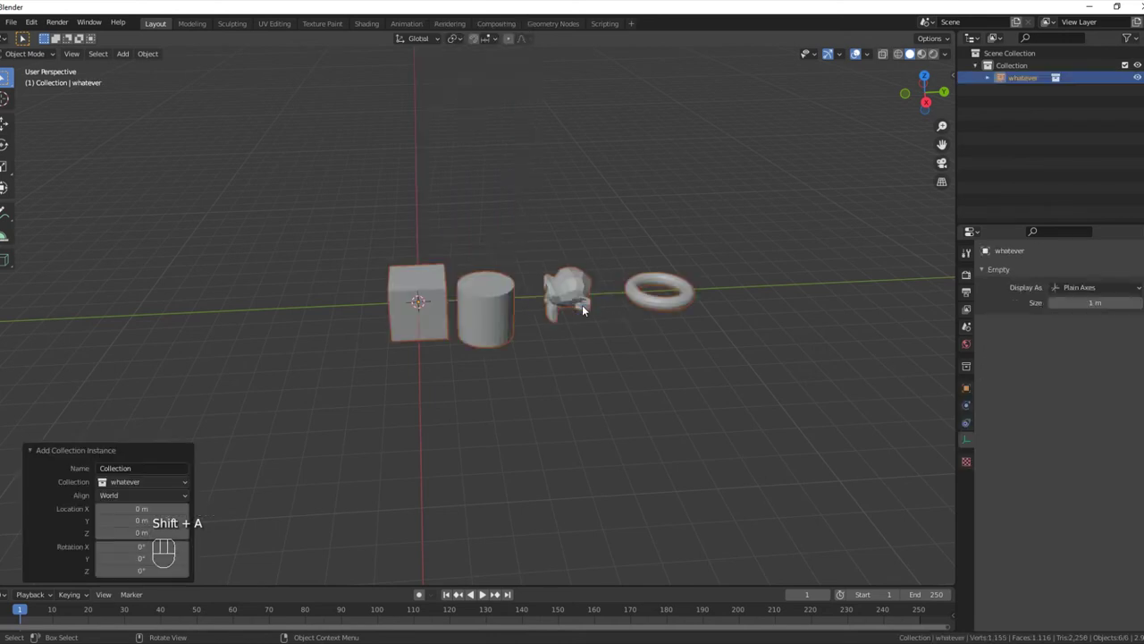
- Duplicate the whatever instance with Shift+D and place whatever.001 beside the original
left_click_drag(539, 315, 607, 298)
left_click(643, 305)
left_click(619, 245)
key("shift+d")
left_click_drag(496, 276, 541, 268)
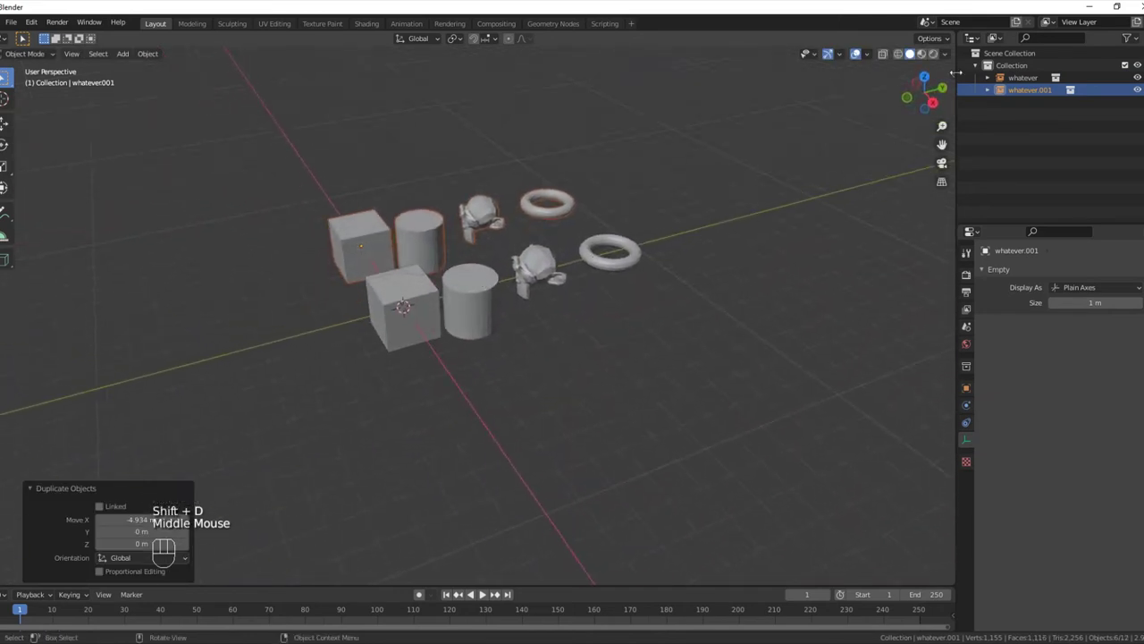
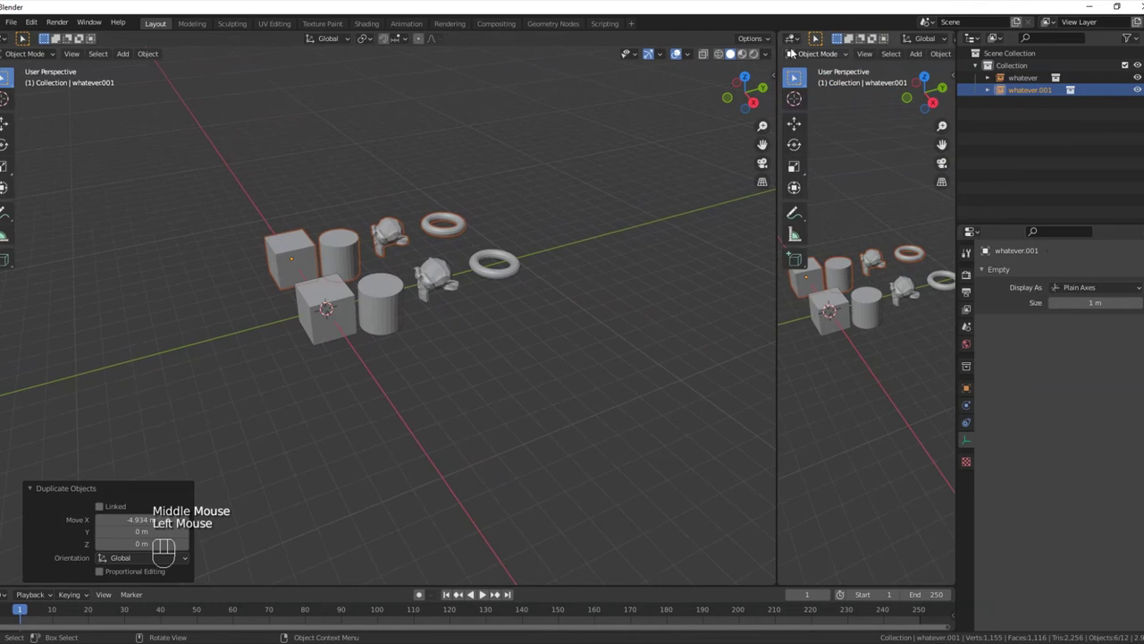
- Split off an Outliner area, expand whatever.001 and whatever, and select Cube.001 inside it
left_click_drag(795, 35, 761, 72)
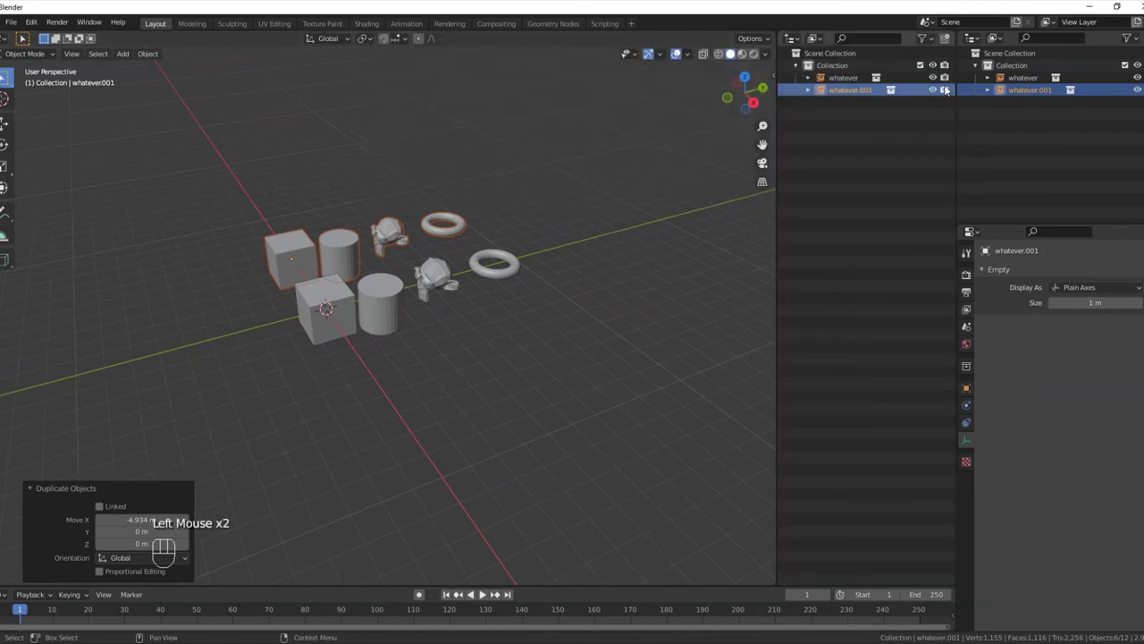
left_click(997, 100)
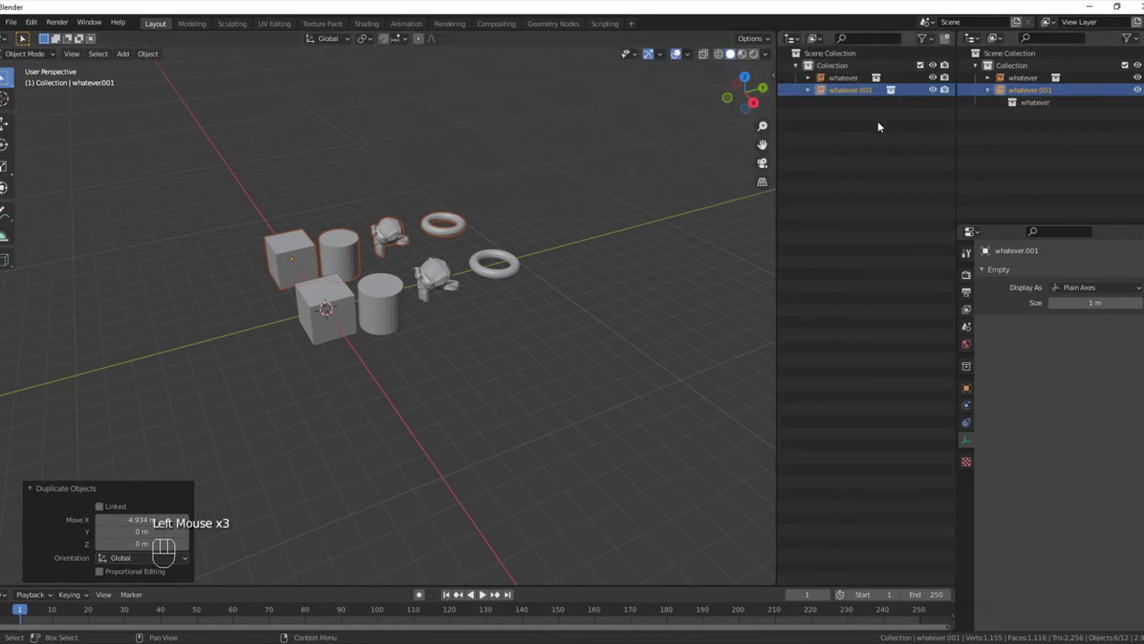
left_click_drag(1019, 114, 866, 143)
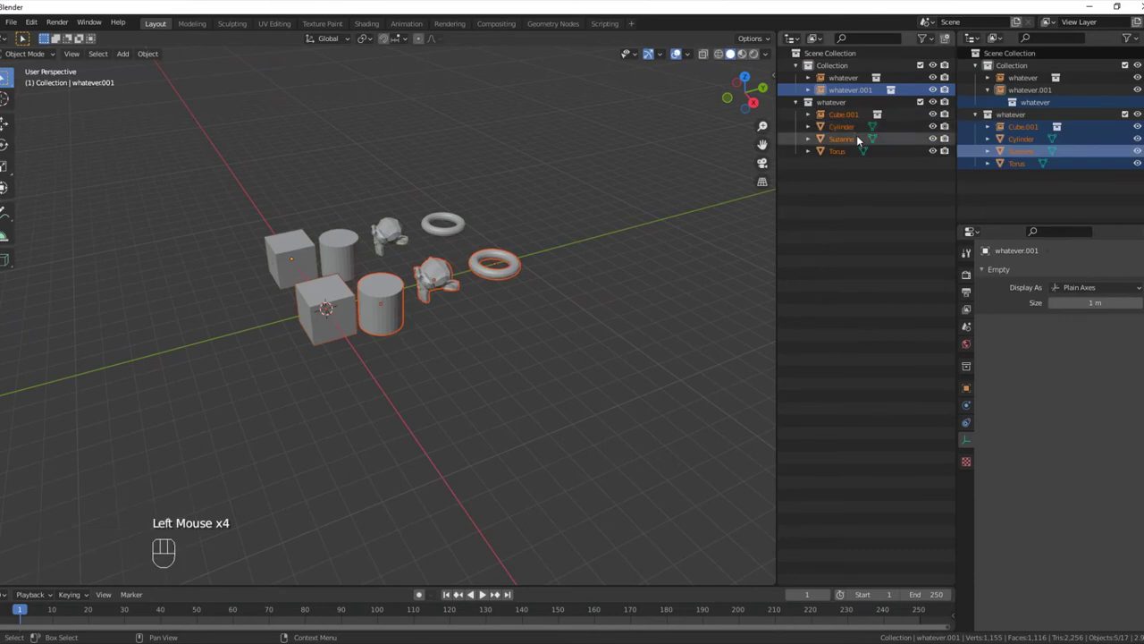
left_click(851, 116)
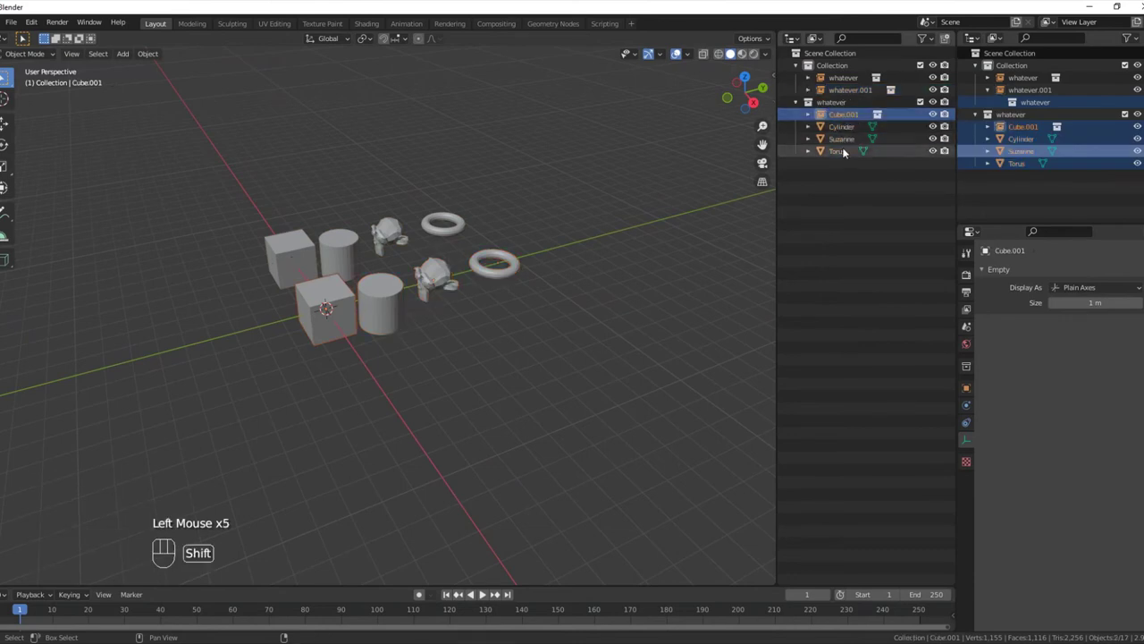
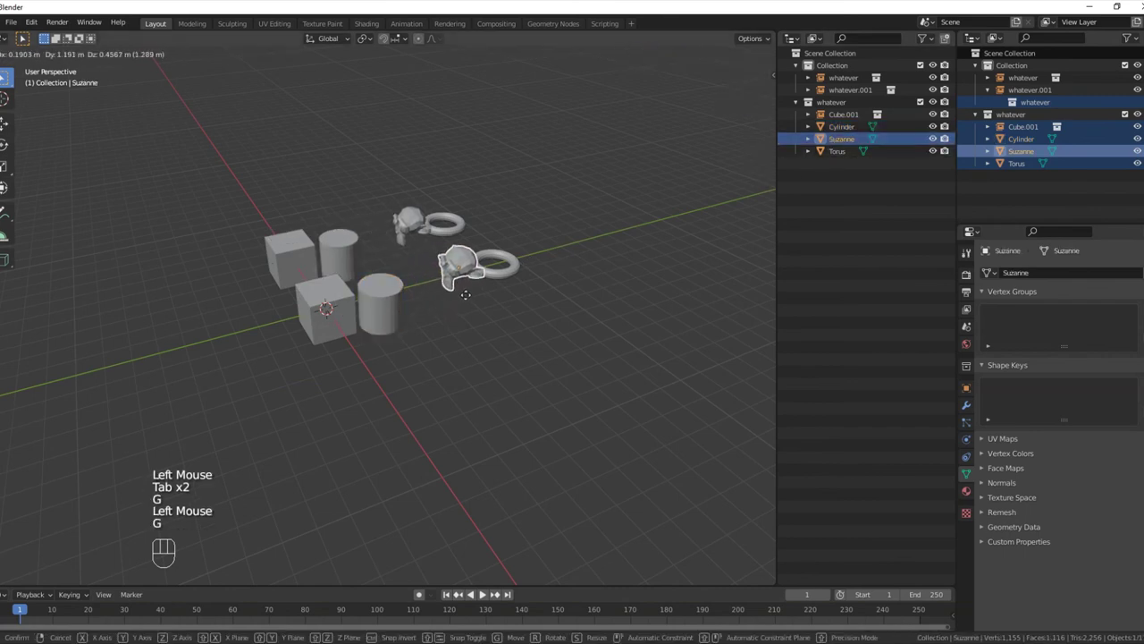
- Start moving Suzanne with G and cancel the move
left_click(835, 148)
key("g")
left_click(853, 100)
right_click(853, 100)
- Unlink the whatever collection from the scene, leaving its two instances visible
left_click_drag(853, 100, 770, 187)
left_click(846, 86)
left_click(846, 79)
left_click_drag(493, 289, 526, 286)
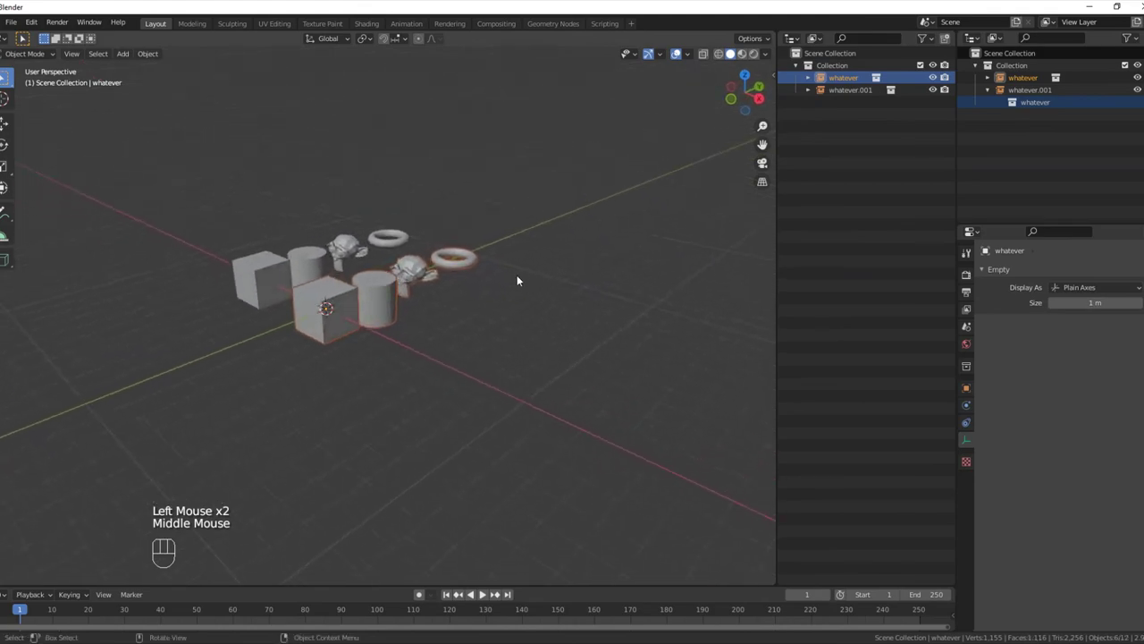